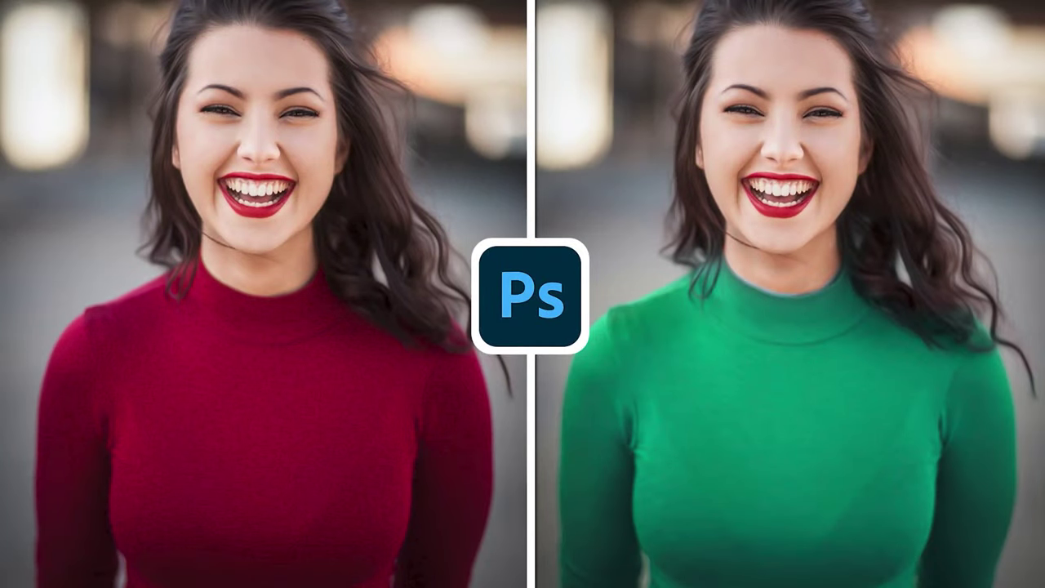
- Begin in the empty Photoshop workspace before loading the woman's photo
{"action": "key", "text": "|"}
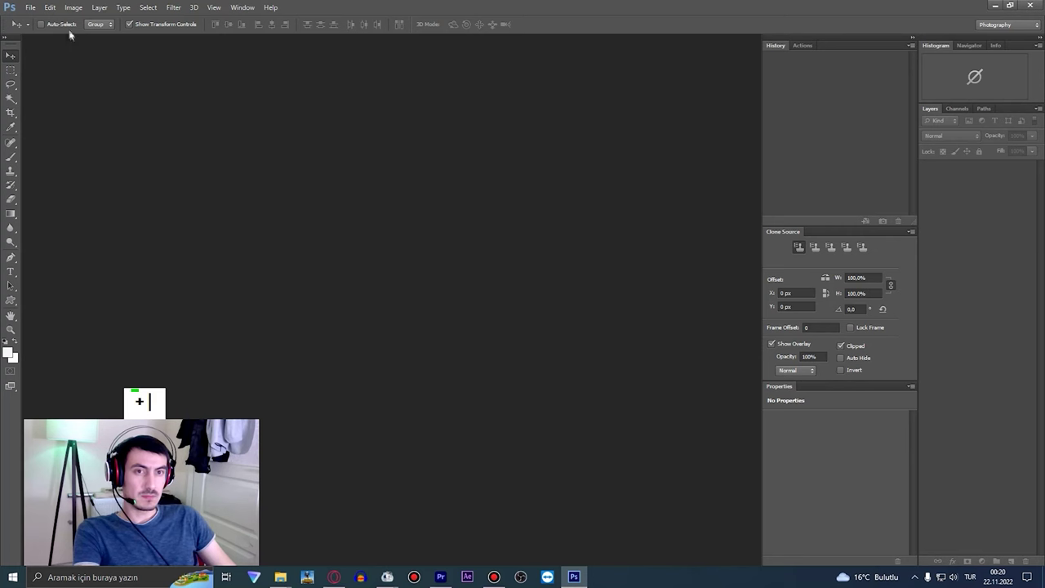
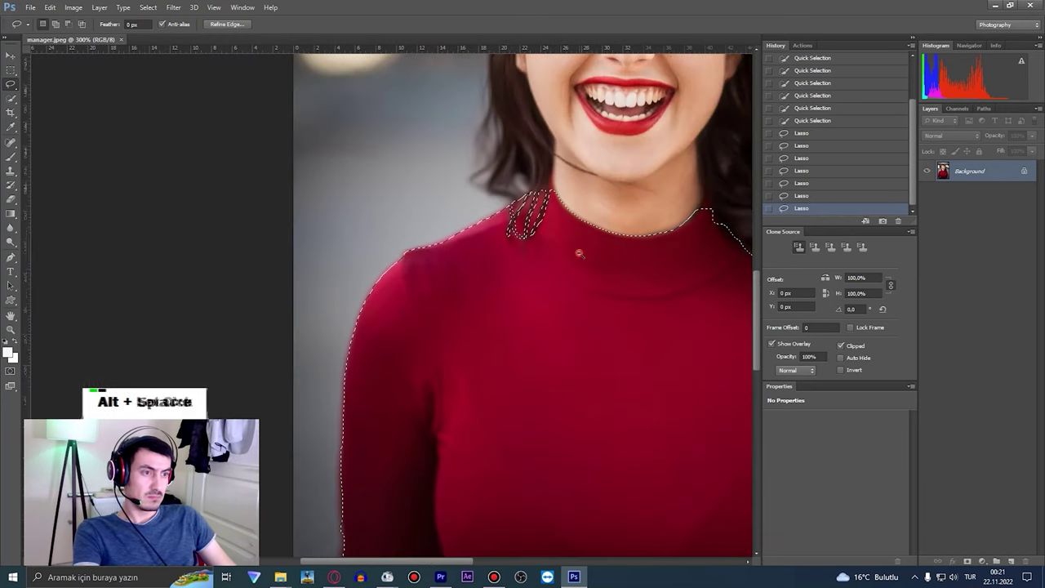
- Deselect the sweater selection traced around the hair strands
{"action": "key", "text": "space"}
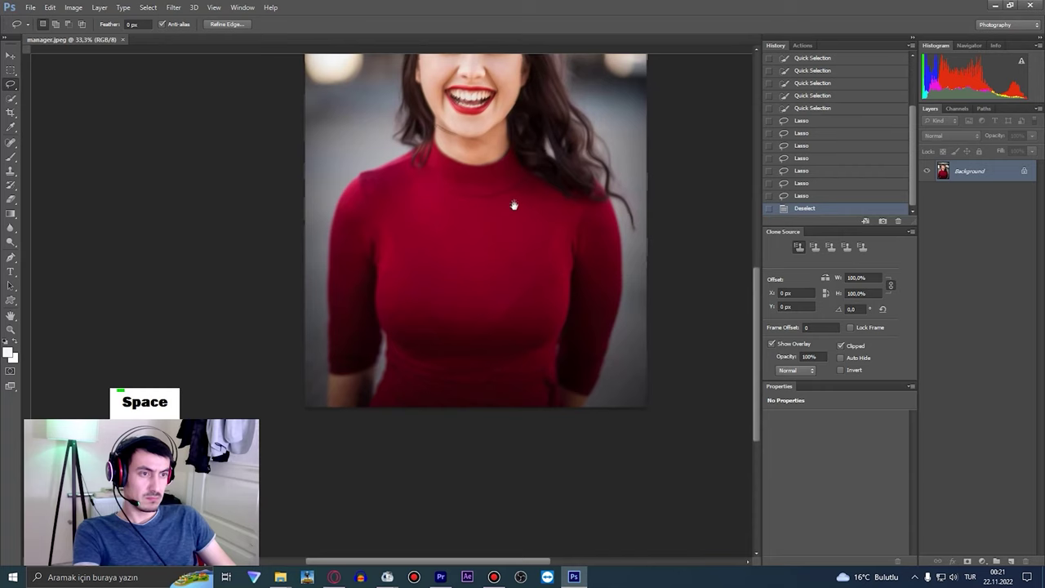
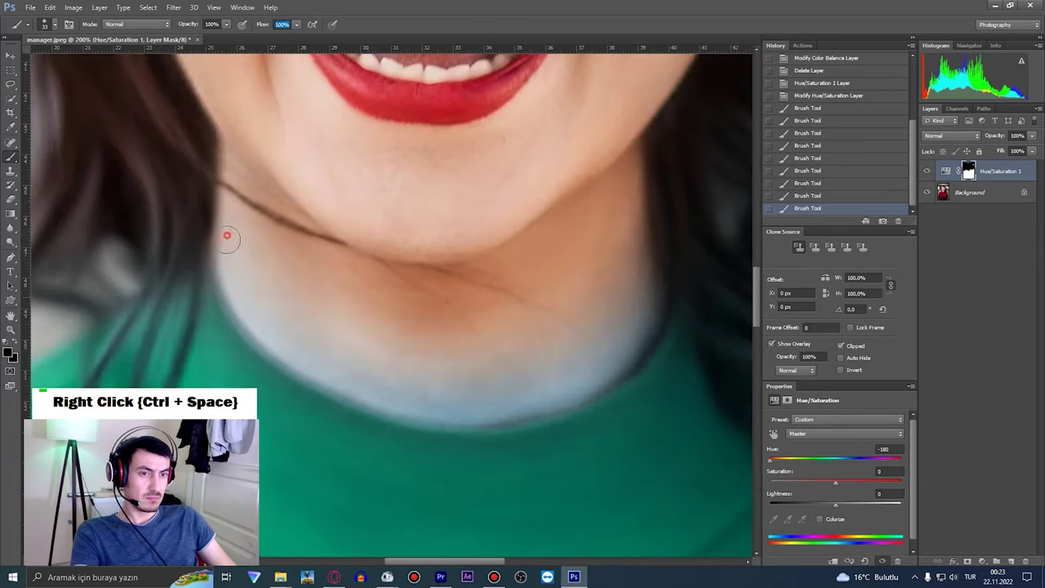
- Paint black on the adjustment mask over the neck to restore her skin tone, undoing a stray stroke
{"action": "double_click", "coordinate": [968, 165]}
{"action": "double_click", "coordinate": [968, 165]}
{"action": "left_click", "coordinate": [968, 164]}
{"action": "key", "text": "ctrl+alt+z"}
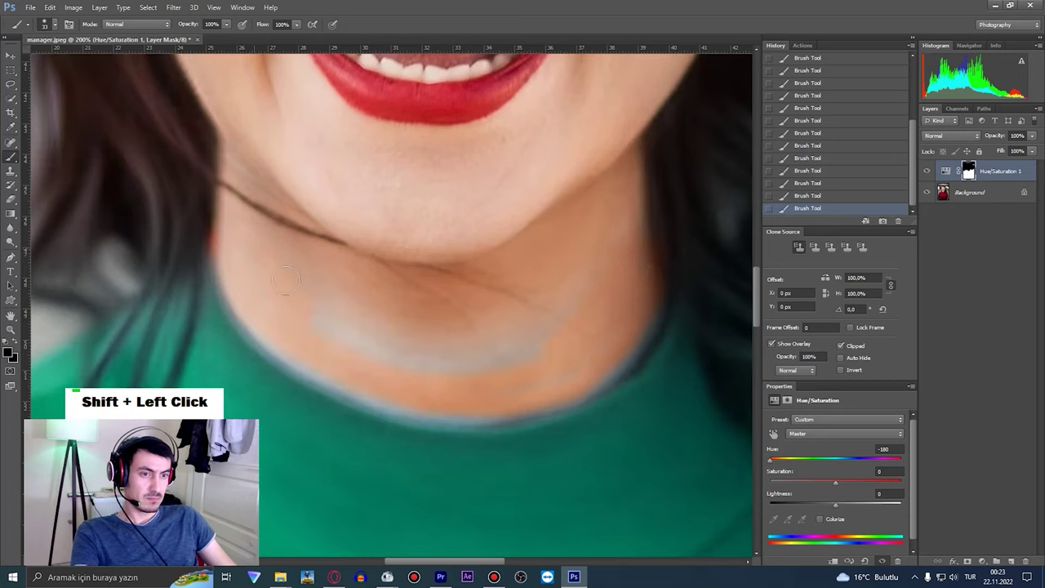
{"action": "double_click", "coordinate": [969, 165]}
{"action": "left_click", "coordinate": [968, 165]}
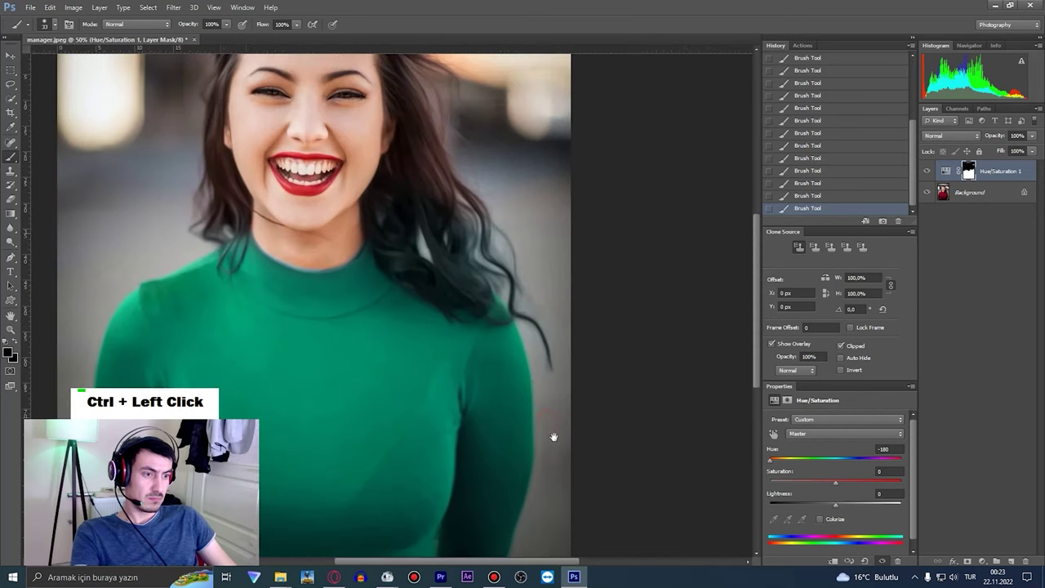
{"action": "left_click", "coordinate": [968, 165]}
{"action": "double_click", "coordinate": [968, 165]}
{"action": "left_click", "coordinate": [969, 165]}
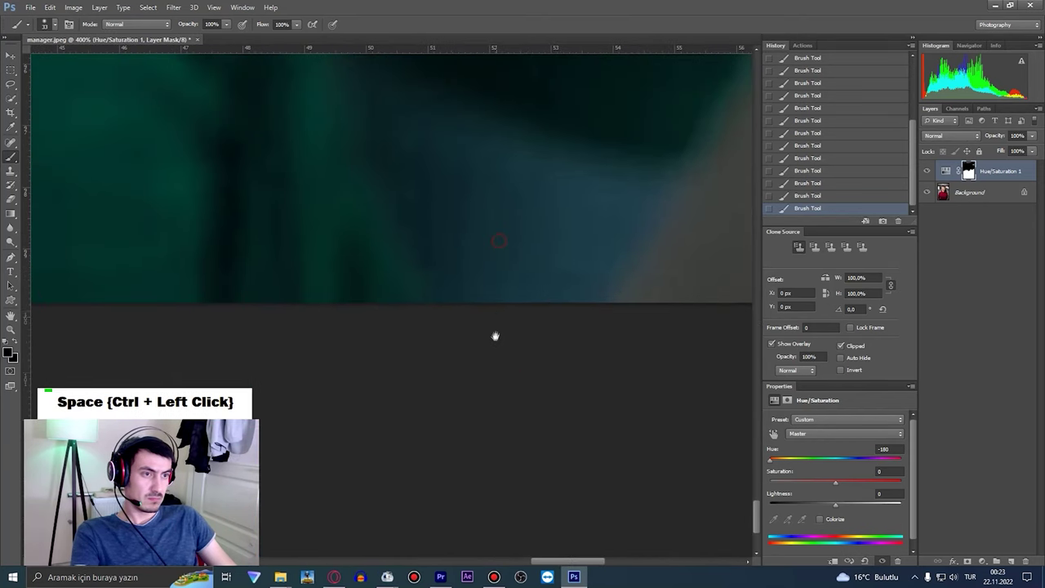
- Paint the mask along the sweater's lower edge so the green covers leftover red
{"action": "key", "text": "space"}
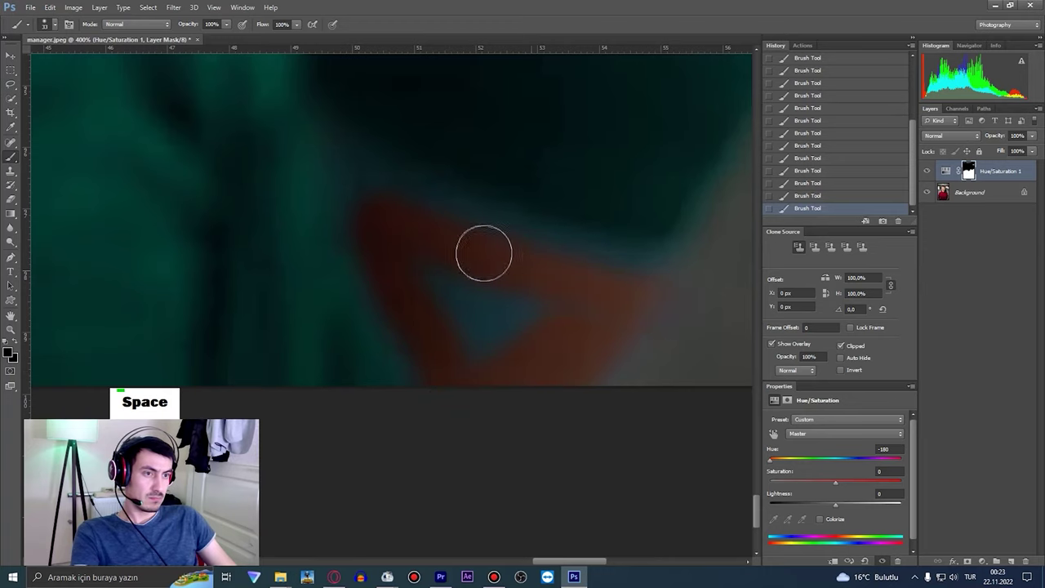
{"action": "key", "text": "space"}
{"action": "key", "text": "space"}
{"action": "double_click", "coordinate": [968, 165]}
{"action": "key", "text": "space"}
{"action": "left_click", "coordinate": [968, 165]}
{"action": "double_click", "coordinate": [969, 165]}
{"action": "left_click", "coordinate": [968, 165]}
{"action": "double_click", "coordinate": [969, 165]}
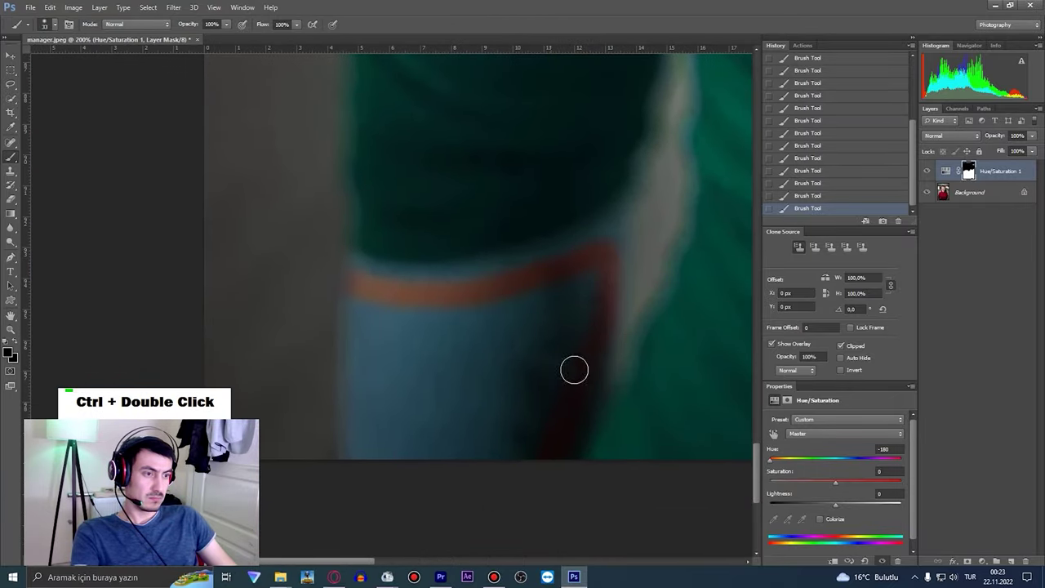
- Enlarge the brush and finish painting the mask along the remaining sweater edges
{"action": "right_click", "coordinate": [969, 165]}
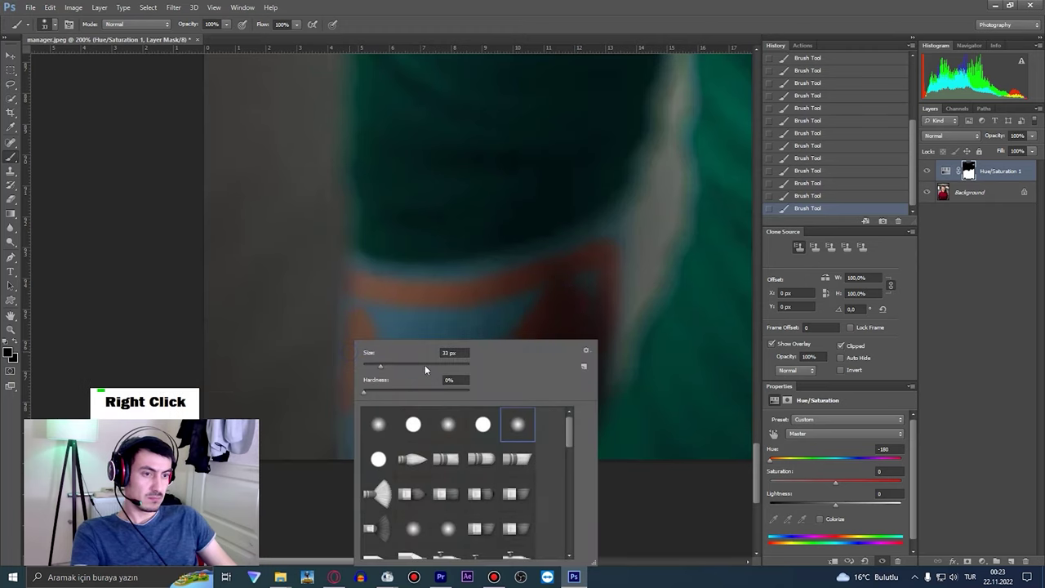
{"action": "double_click", "coordinate": [968, 165]}
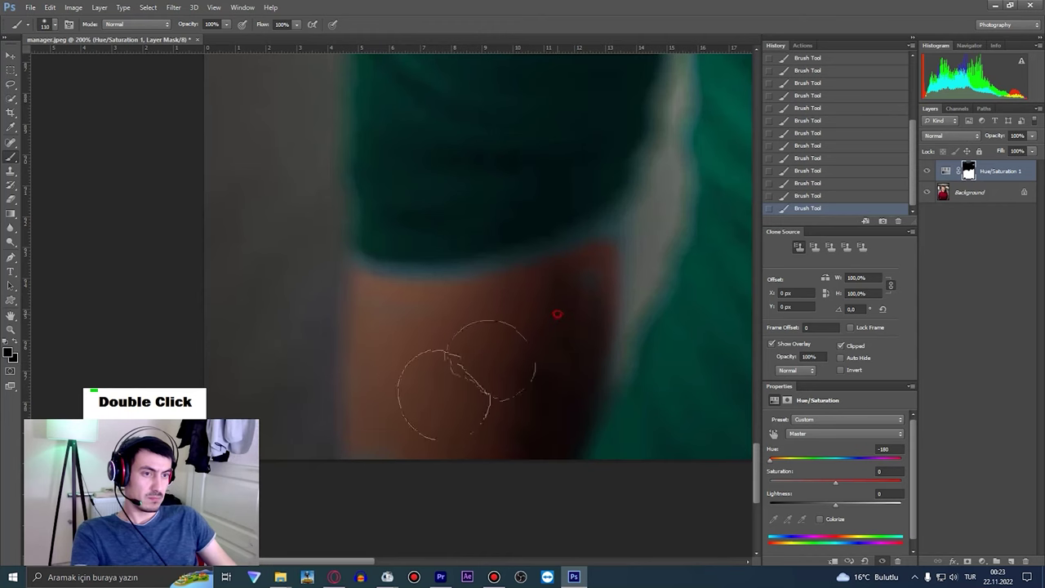
{"action": "key", "text": "space"}
{"action": "left_click", "coordinate": [968, 165]}
{"action": "double_click", "coordinate": [969, 165]}
{"action": "left_click", "coordinate": [968, 165]}
{"action": "key", "text": "space"}
{"action": "left_click", "coordinate": [968, 165]}
- Zoom out to the whole photo and switch to the Lasso tool (L) to outline the green sweater
{"action": "right_click", "coordinate": [969, 165]}
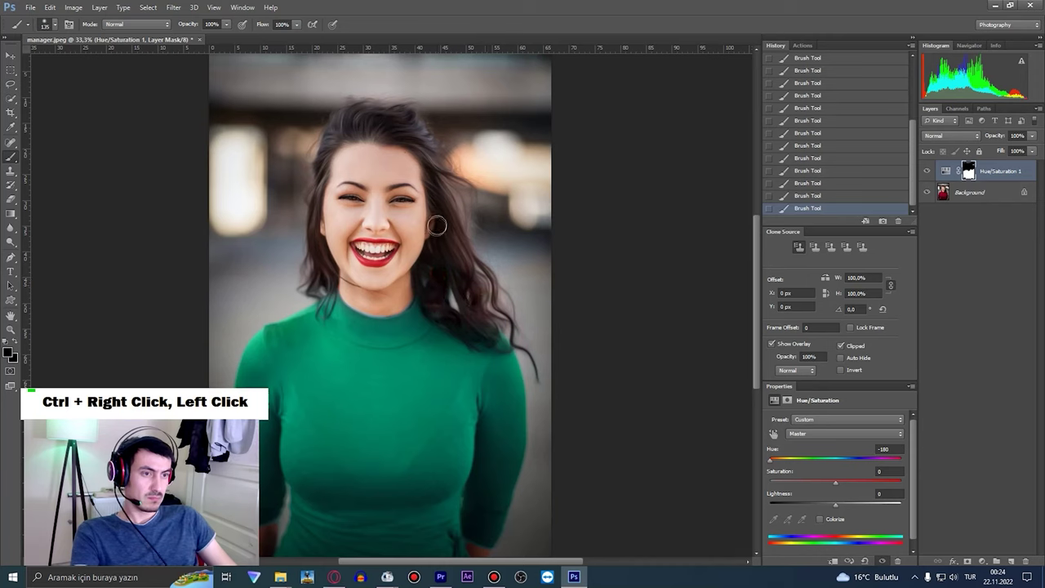
{"action": "key", "text": "space"}
{"action": "left_click", "coordinate": [968, 164]}
{"action": "right_click", "coordinate": [969, 165]}
{"action": "double_click", "coordinate": [968, 165]}
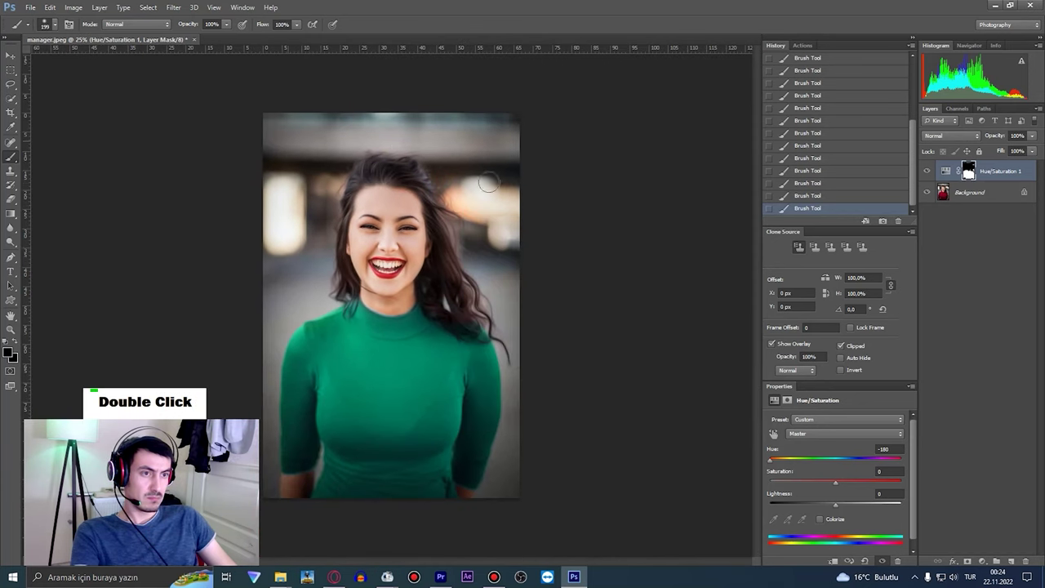
{"action": "type", "text": "şl"}
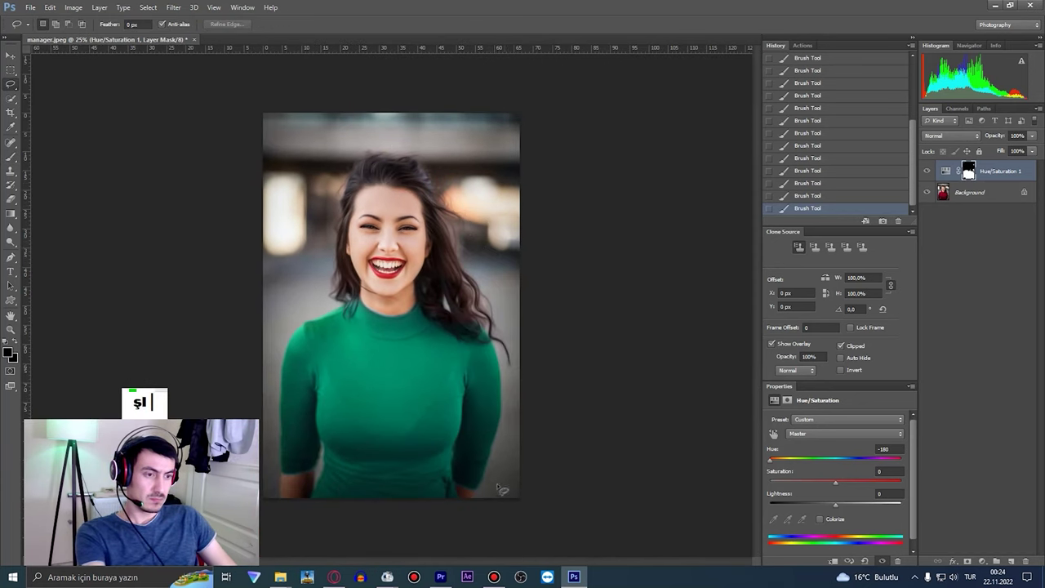